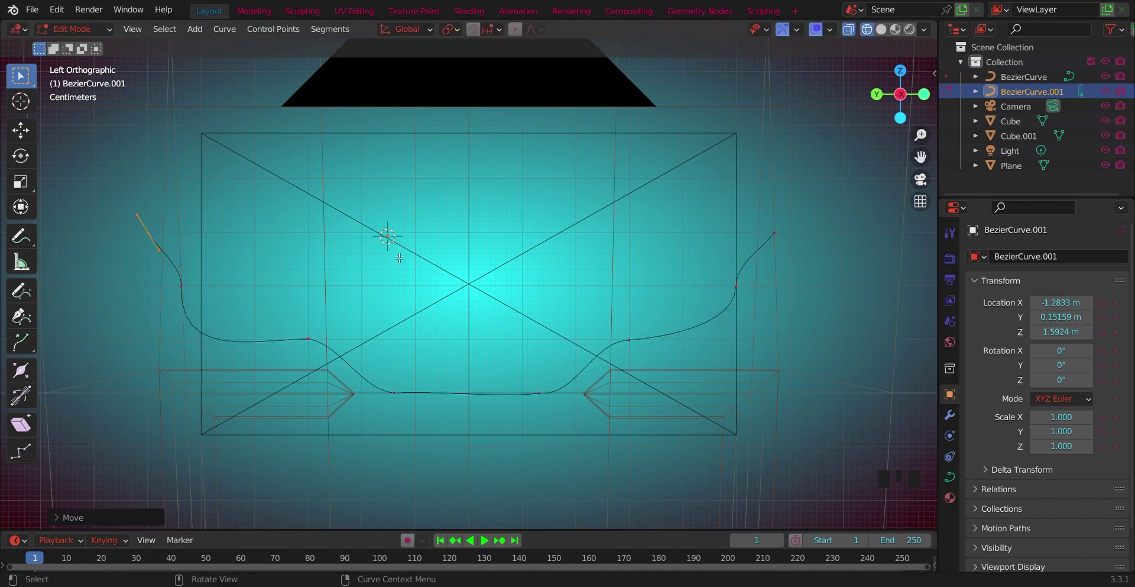
Leave Edit Mode, give the ornament curve a bevel depth and convert it to a tube mesh
{"action": "key", "text": "Tab"}
{"action": "left_click", "coordinate": [824, 246]}
{"action": "scroll", "scroll_direction": "down", "scroll_amount": 3}
{"action": "left_click", "coordinate": [881, 44]}
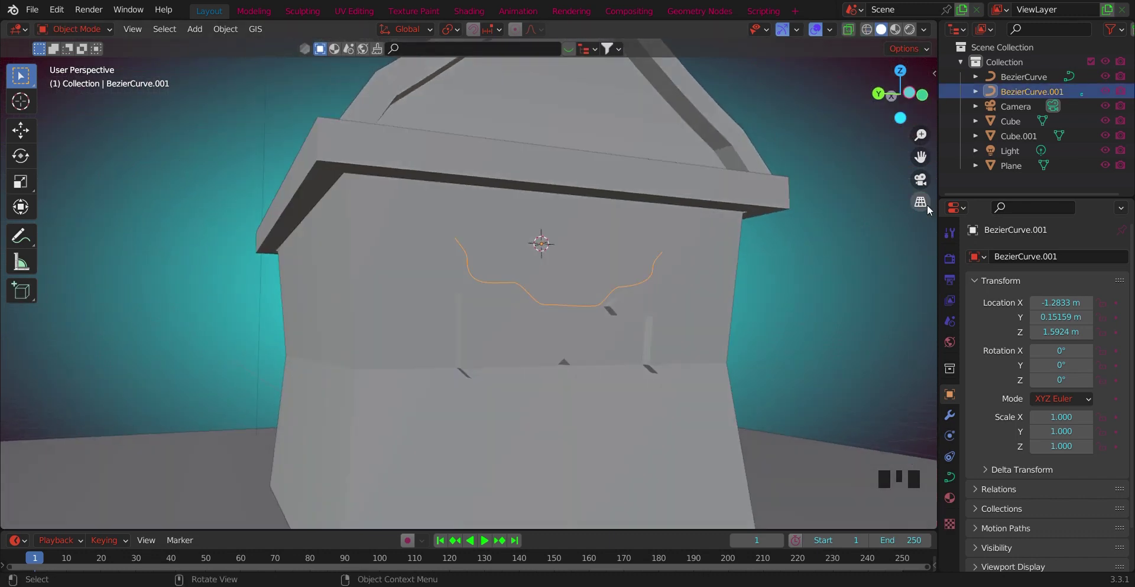
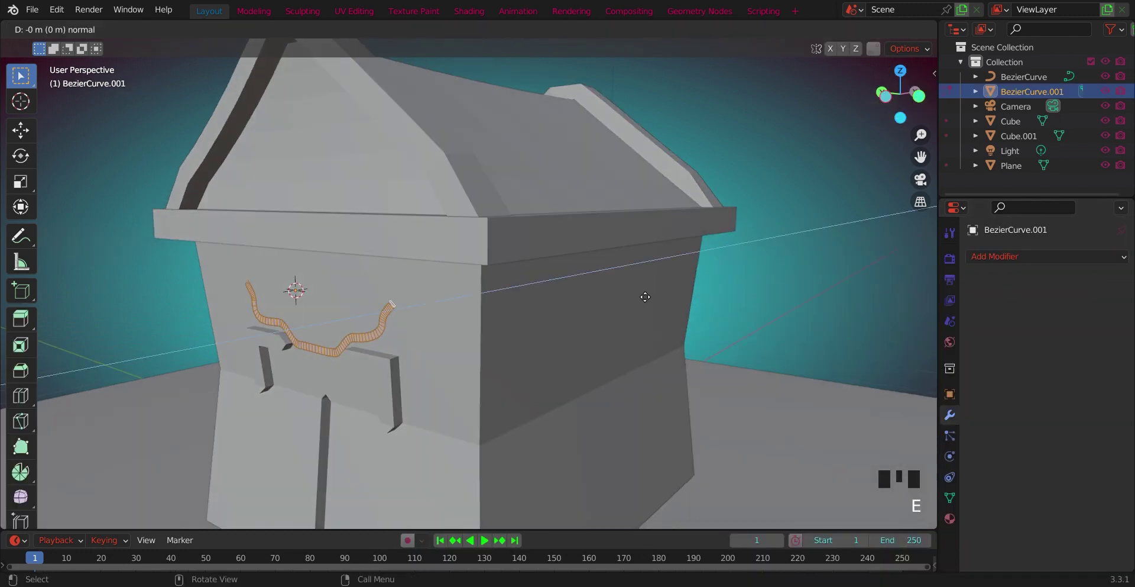
Trim the tube ornament's mesh to one half by deleting the other half's vertices
{"action": "key", "text": "Tab"}
{"action": "left_click", "coordinate": [907, 96]}
{"action": "scroll", "scroll_direction": "up", "scroll_amount": 3}
{"action": "left_click", "coordinate": [569, 286]}
{"action": "key", "text": "Tab"}
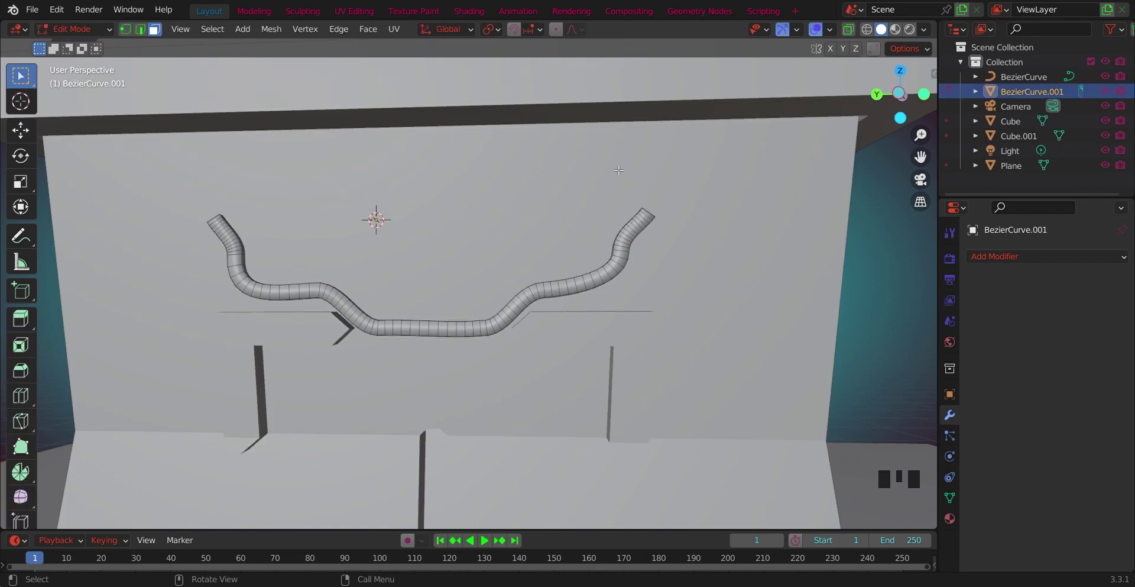
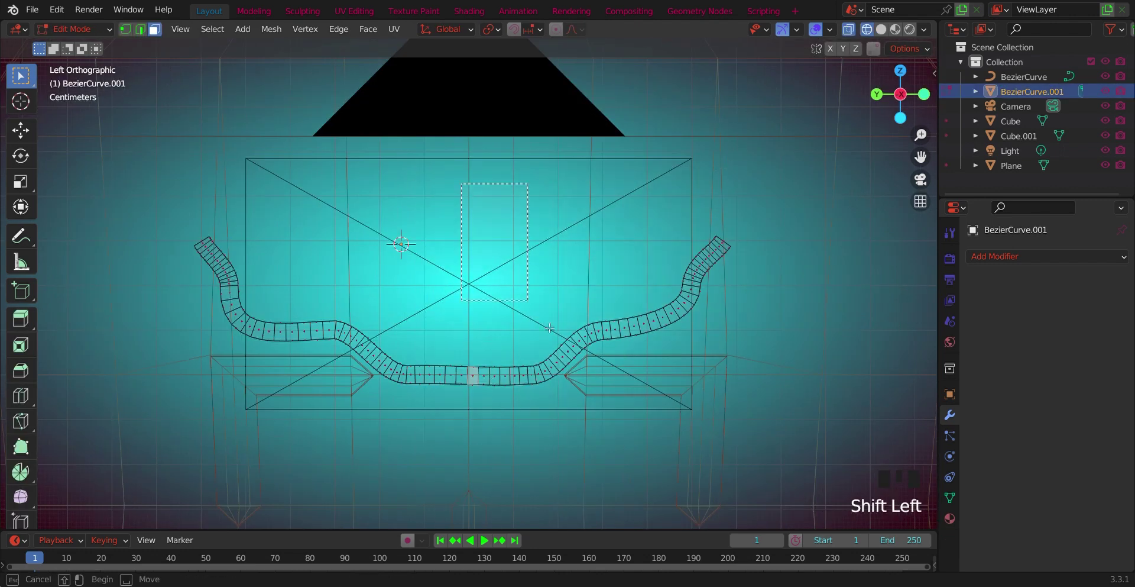
{"action": "key", "text": "Tab"}
Add a Mirror modifier on Y with Merge and slide the ornament along Y into place
{"action": "left_click", "coordinate": [824, 430]}
{"action": "left_click_drag", "start_coordinate": [1041, 306], "coordinate": [899, 100]}
{"action": "scroll", "scroll_direction": "down", "scroll_amount": 3}
{"action": "left_click", "coordinate": [886, 32]}
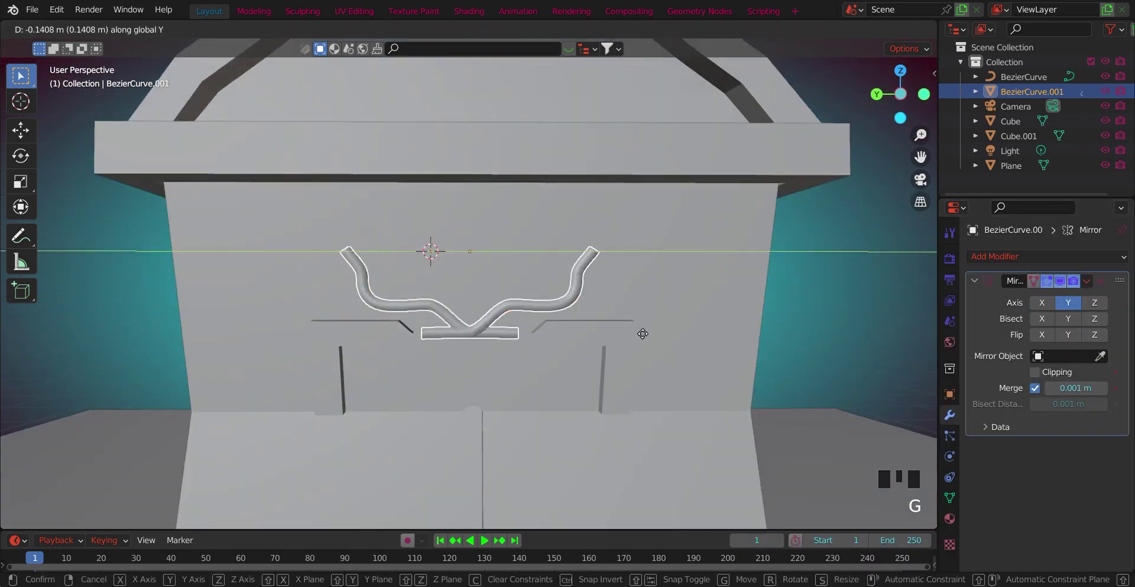
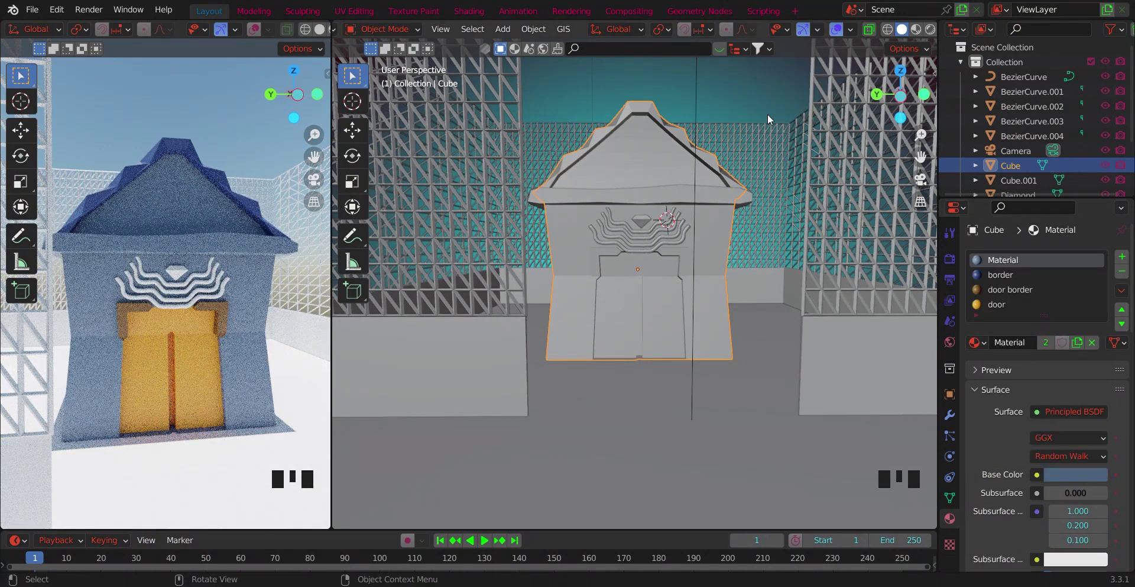
Select all the wavy ornament curves to give them the emissive Material.001
{"action": "left_click", "coordinate": [756, 110]}
{"action": "left_click_drag", "start_coordinate": [665, 246], "coordinate": [1049, 320]}
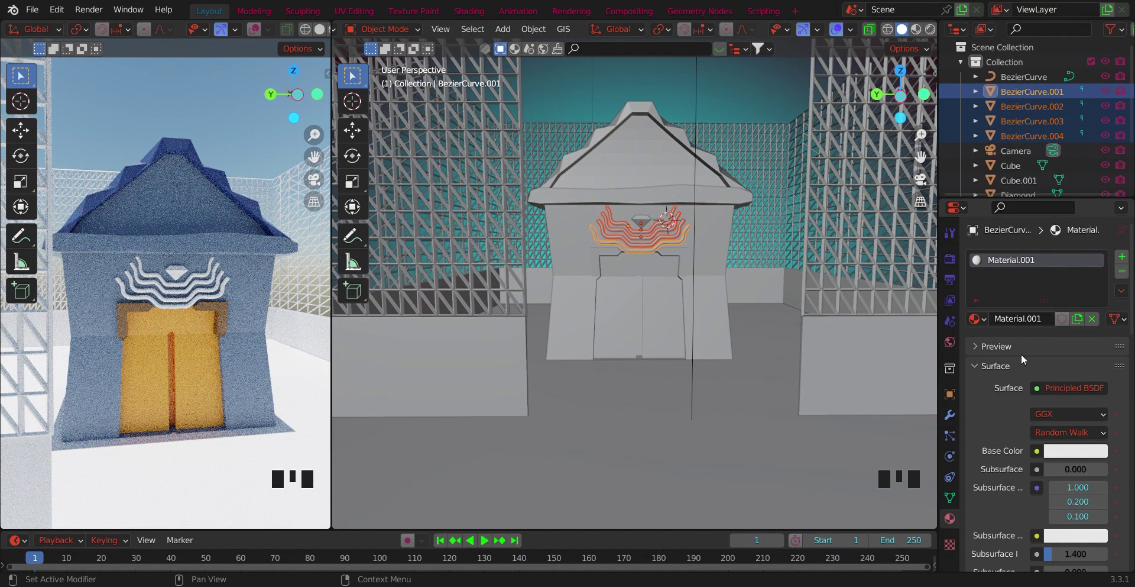
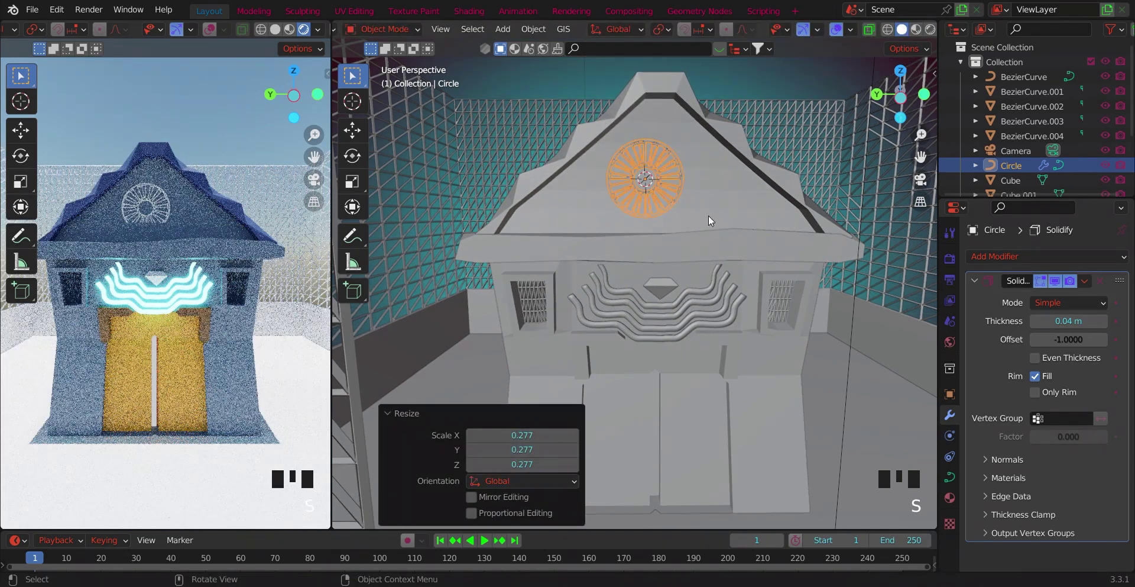
Undo the last rosette changes and start rescaling it to sit on the roof gable
{"action": "left_click_drag", "start_coordinate": [704, 30], "coordinate": [652, 134]}
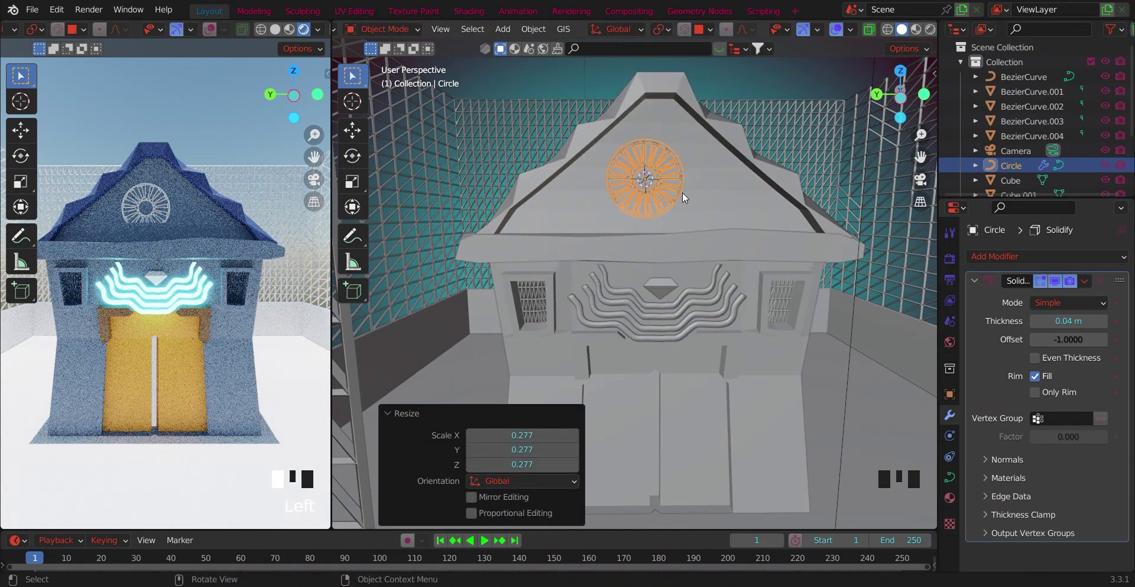
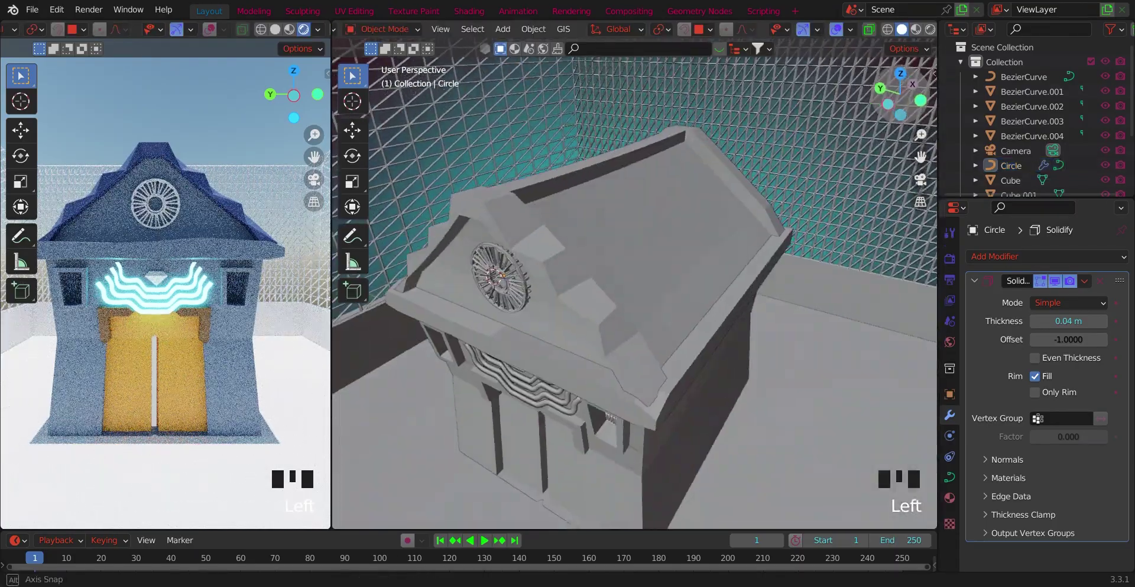
{"action": "key", "text": "ctrl+z"}
{"action": "key", "text": "ctrl+z"}
{"action": "key", "text": "ctrl+z"}
{"action": "key", "text": "Tab"}
{"action": "key", "text": "s"}
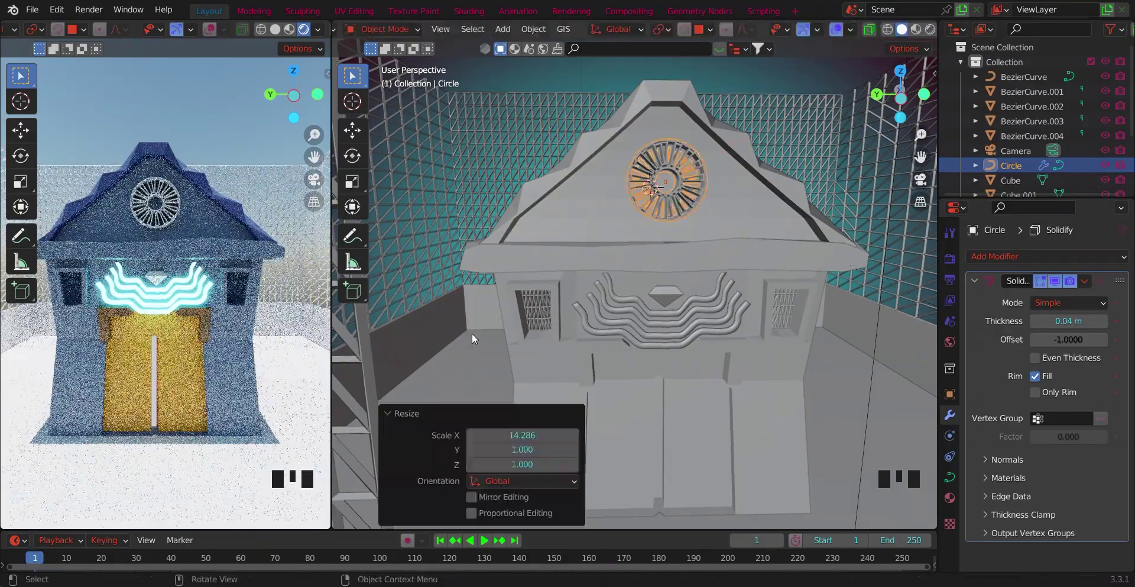
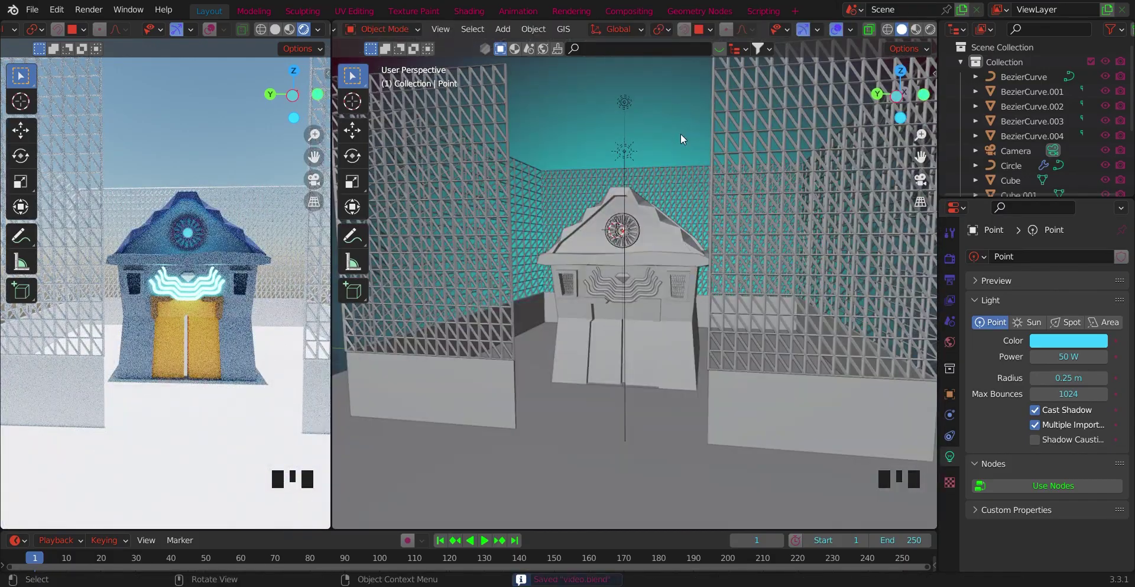
Select the white light above the shrine, turn it into a blue 1000 W area light and save
{"action": "scroll", "scroll_direction": "down", "scroll_amount": 3}
{"action": "scroll", "scroll_direction": "down", "scroll_amount": 3}
{"action": "left_click", "coordinate": [751, 142]}
{"action": "scroll", "scroll_direction": "up", "scroll_amount": 3}
{"action": "left_click", "coordinate": [1063, 341]}
{"action": "left_click_drag", "start_coordinate": [625, 115], "coordinate": [970, 349]}
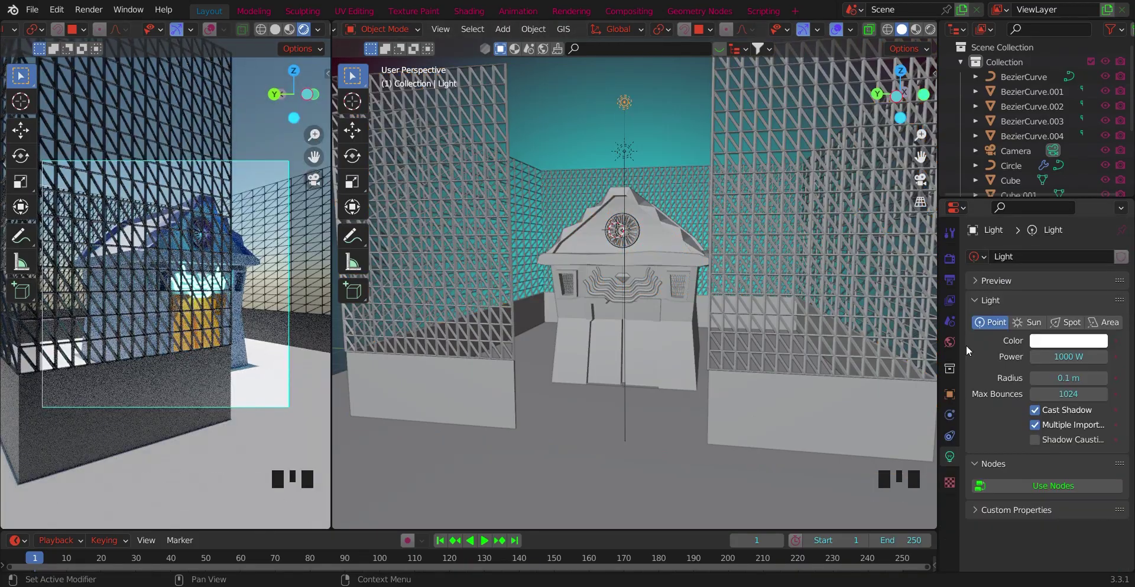
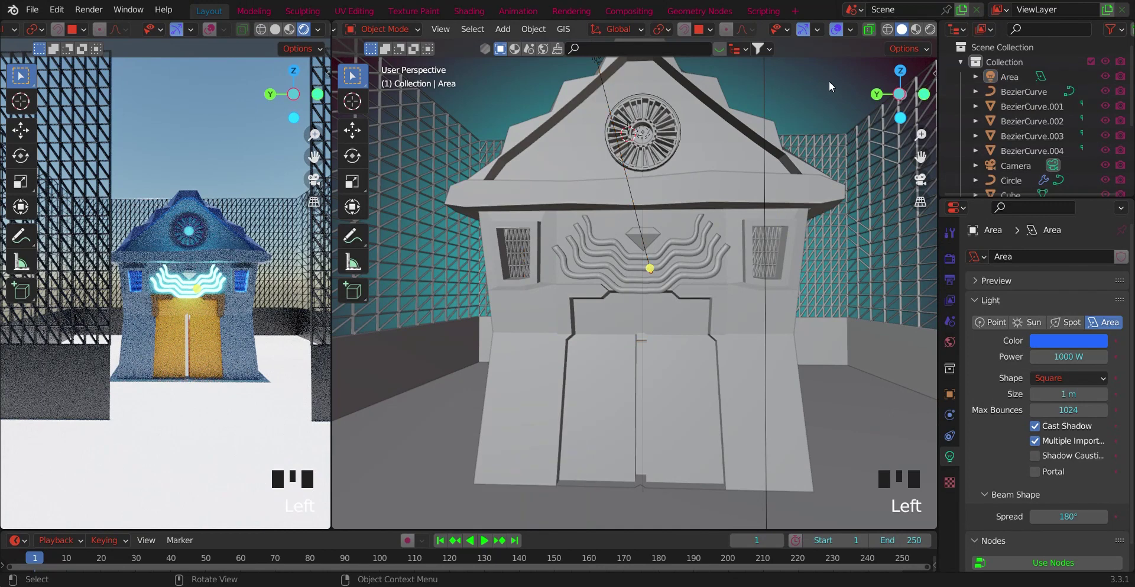
{"action": "key", "text": "ctrl+s"}
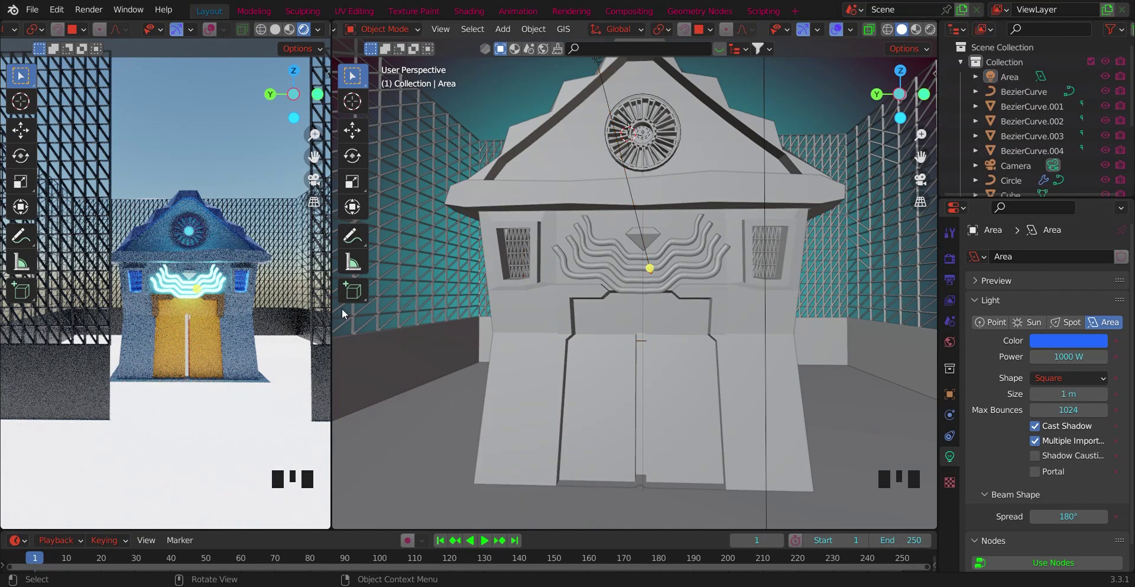
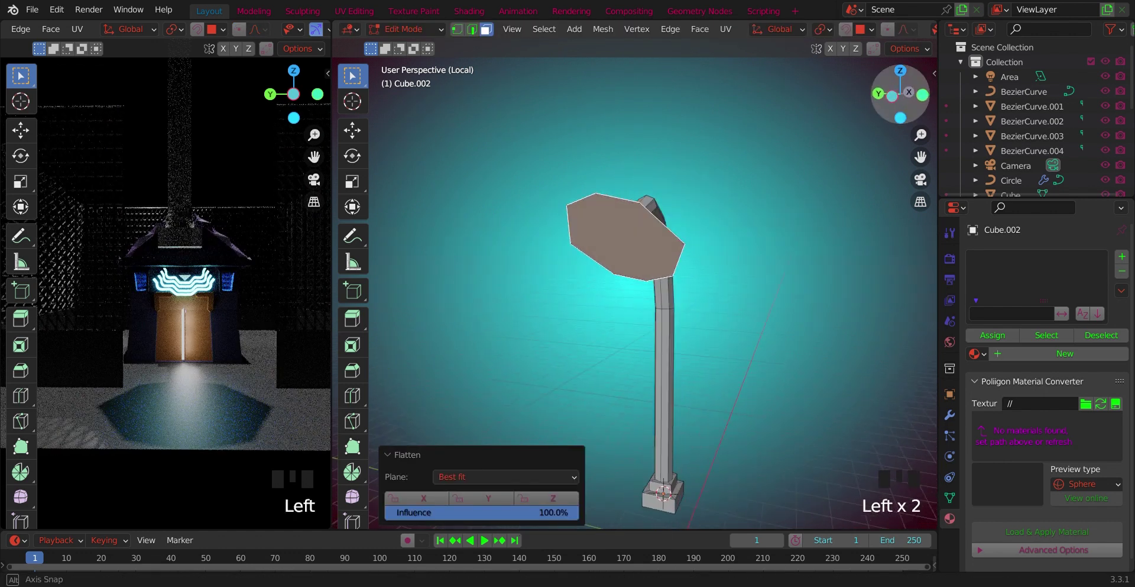
Evenly space the lamp panel's rim vertices with LoopTools and begin insetting its face
{"action": "left_click", "coordinate": [891, 96]}
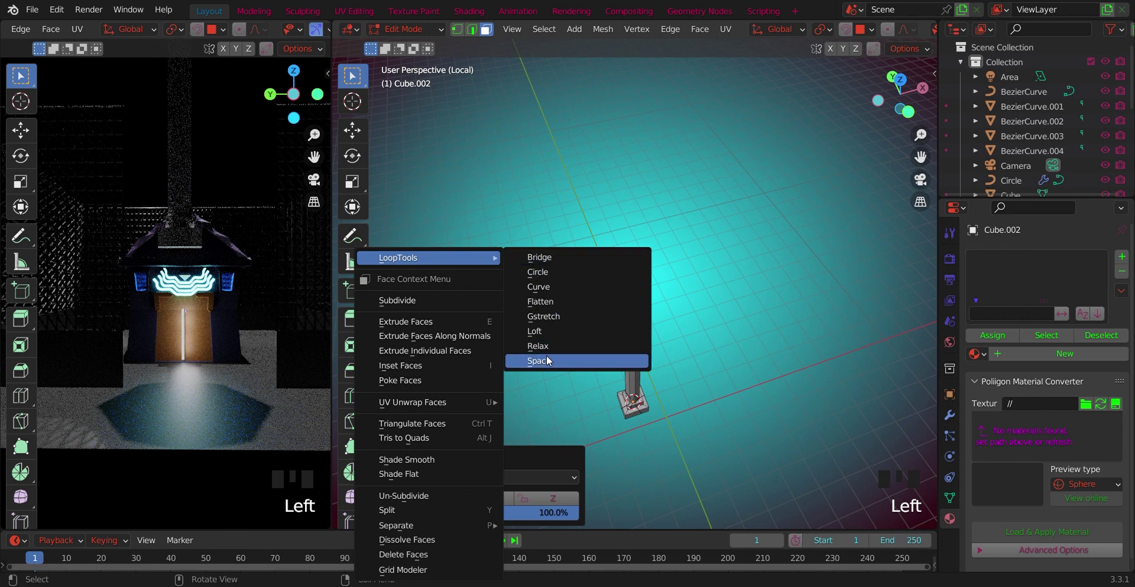
{"action": "left_click_drag", "start_coordinate": [882, 101], "coordinate": [726, 183]}
{"action": "key", "text": "ctrl+r"}
{"action": "key", "text": "ctrl+z"}
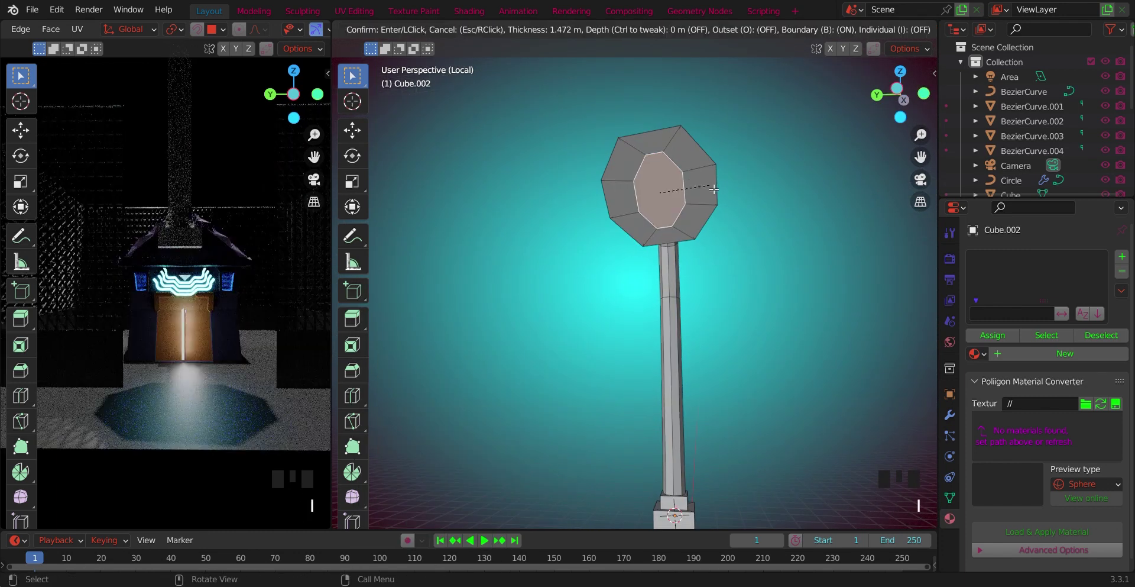
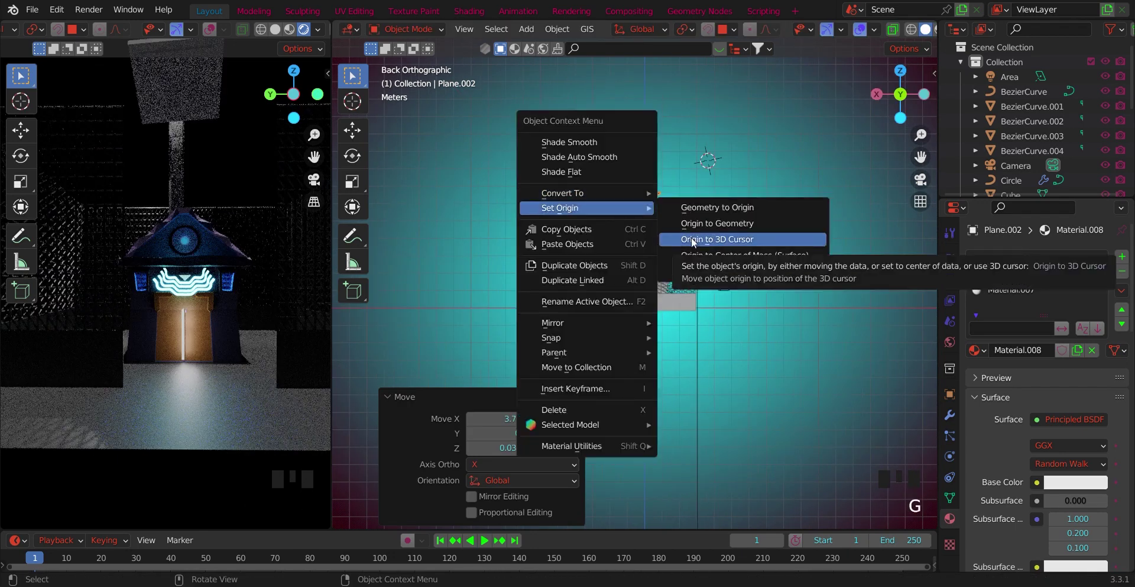
Scale and move Plane.002 after setting its origin to the 3D cursor
{"action": "key", "text": "s"}
{"action": "key", "text": "g"}
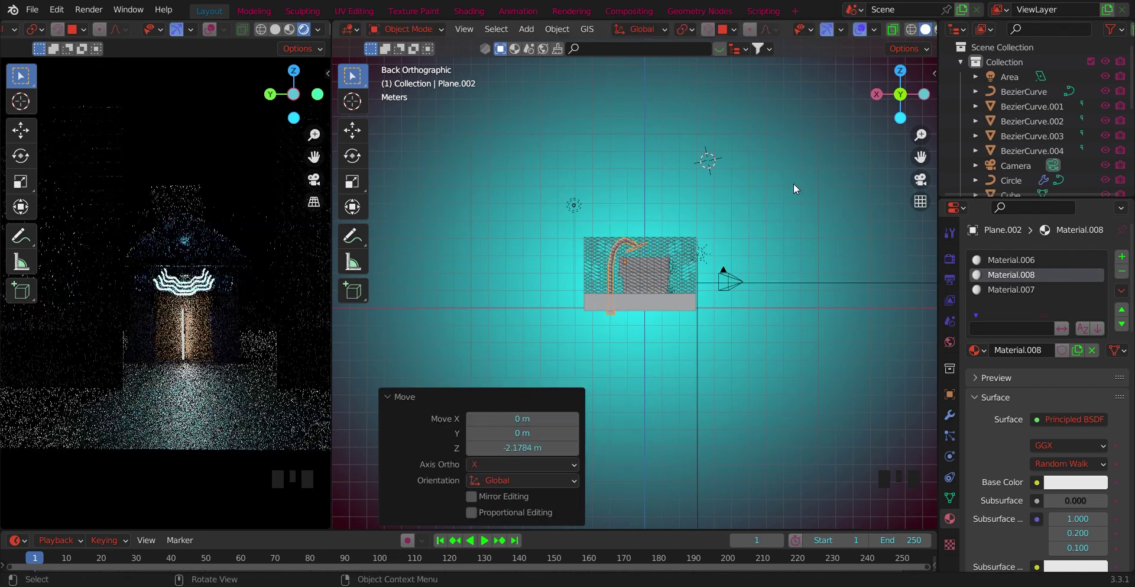
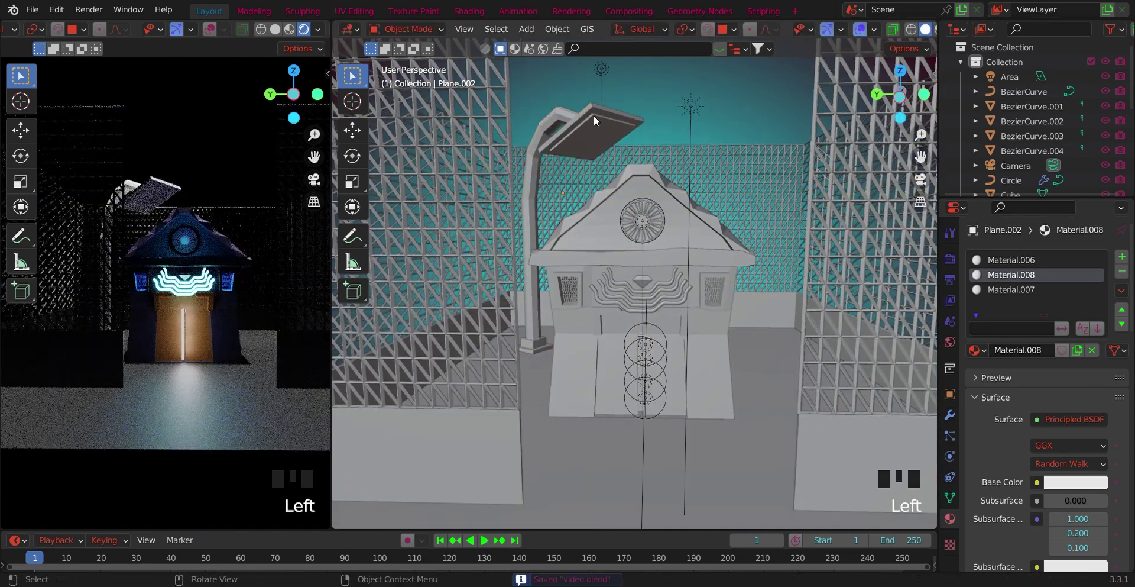
Set the street lamp panel's material colour to a bright glowing blue
{"action": "left_click", "coordinate": [1052, 313]}
{"action": "left_click", "coordinate": [932, 151]}
{"action": "scroll", "scroll_direction": "down", "scroll_amount": 3}
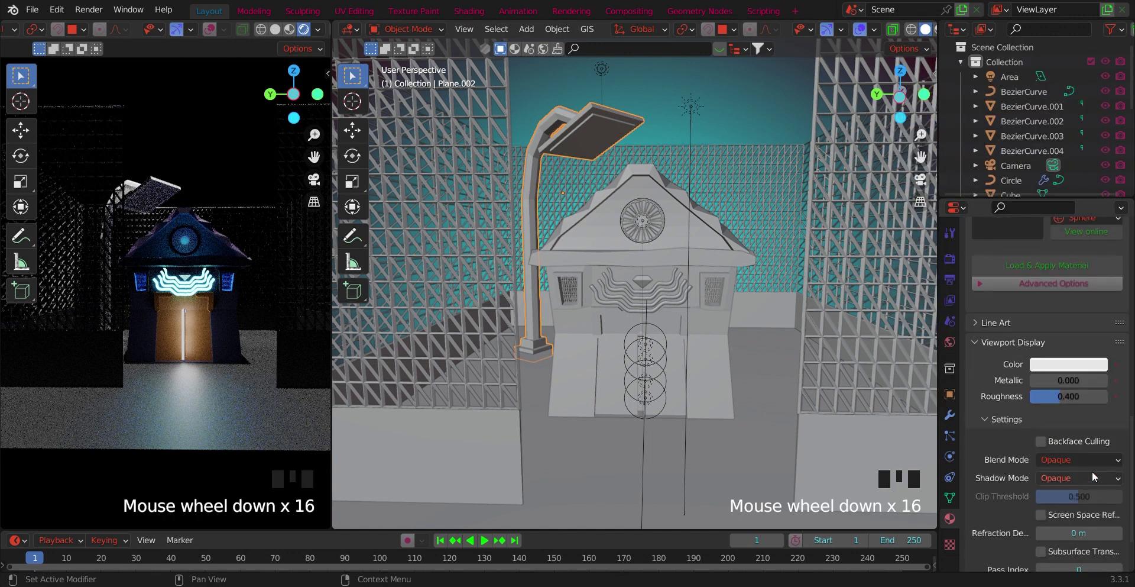
{"action": "left_click_drag", "start_coordinate": [1074, 516], "coordinate": [1010, 295]}
{"action": "scroll", "scroll_direction": "up", "scroll_amount": 3}
{"action": "left_click", "coordinate": [1024, 294]}
{"action": "left_click", "coordinate": [958, 209]}
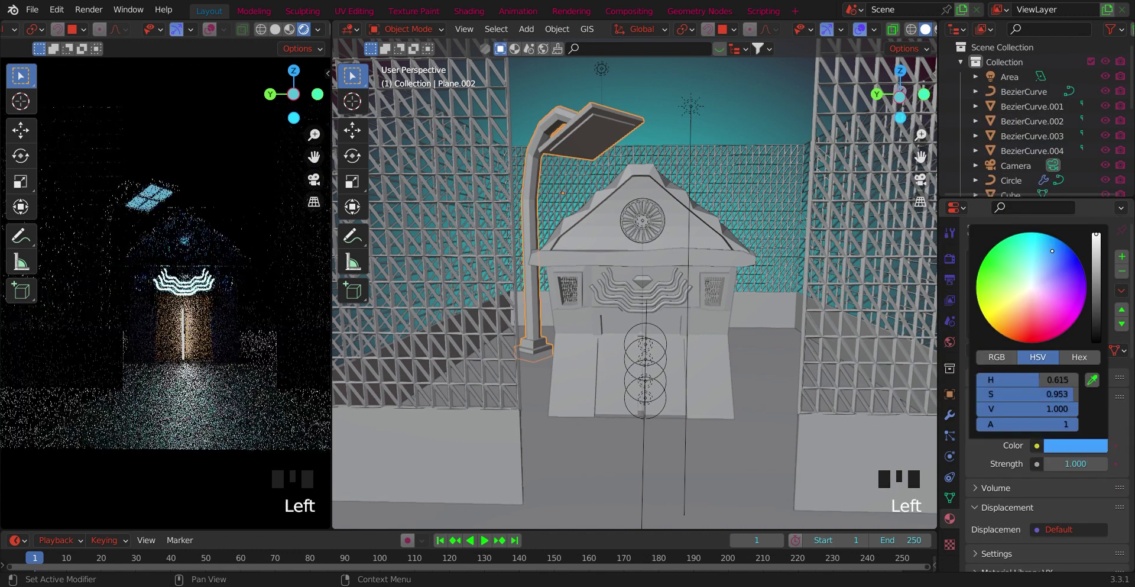
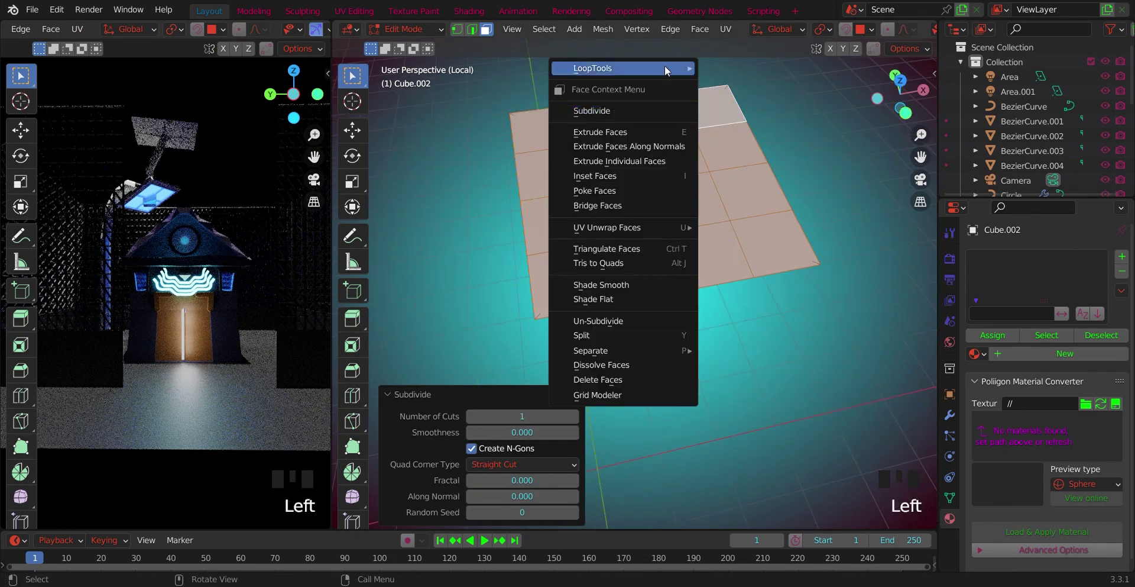
Round the post's subdivided top into a circle and extrude it into a thick canopy disc
{"action": "right_click", "coordinate": [757, 79]}
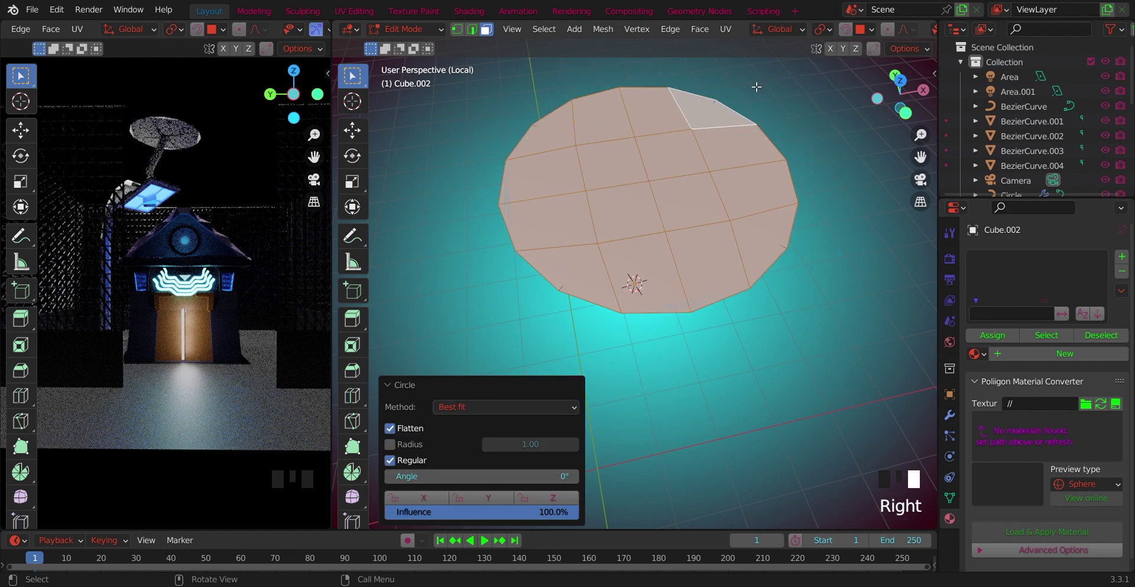
{"action": "left_click", "coordinate": [830, 133]}
{"action": "left_click", "coordinate": [902, 95]}
{"action": "key", "text": "ctrl+z"}
{"action": "left_click", "coordinate": [901, 88]}
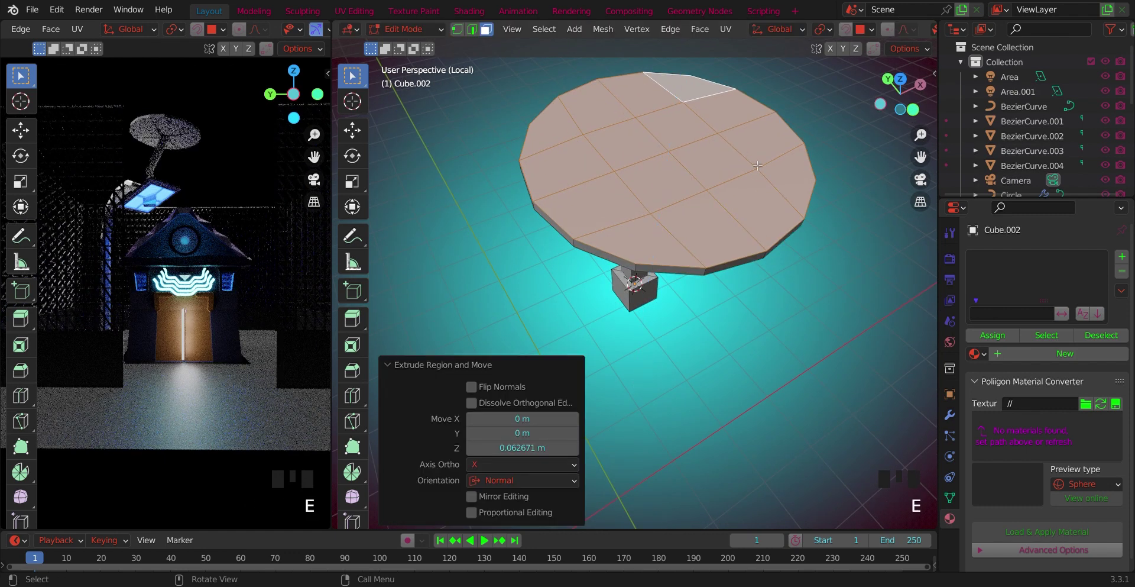